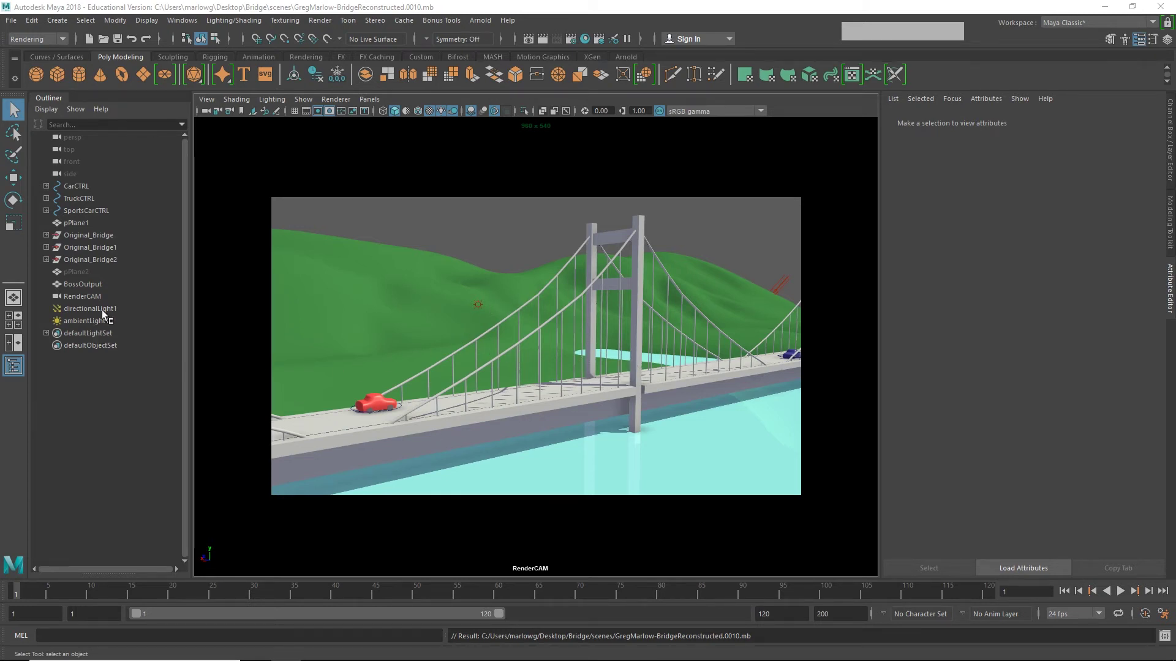
Select ambientLight1 to show its intensity 0.476 and ambient shade 0.375 attributes.
click(108, 315)
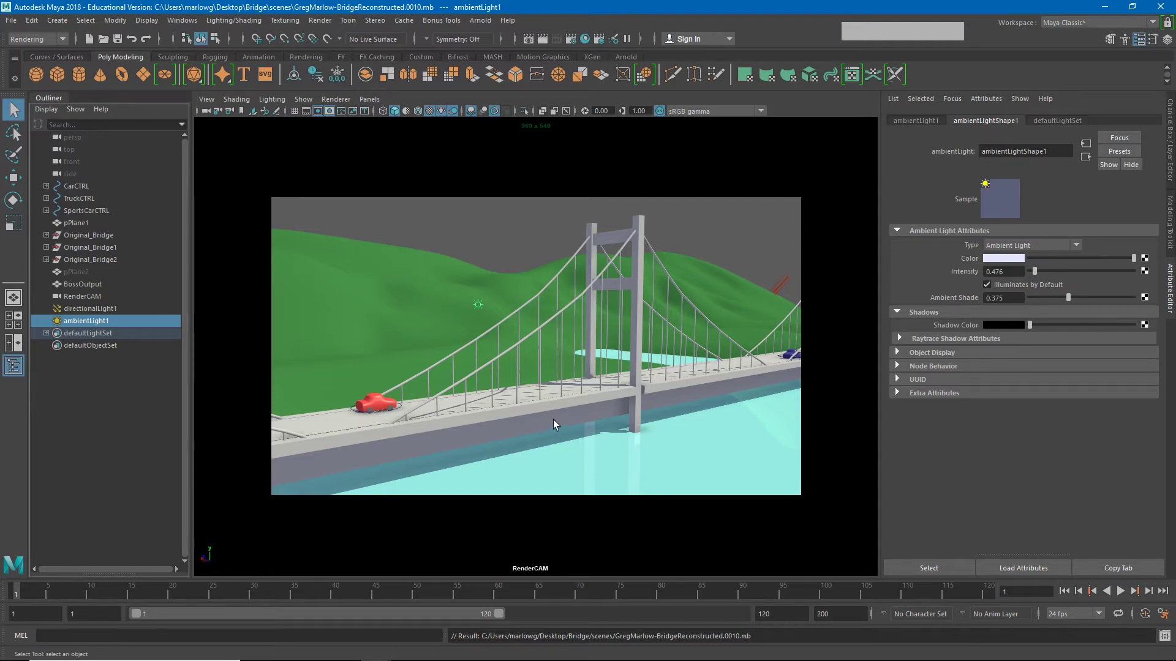
click(542, 43)
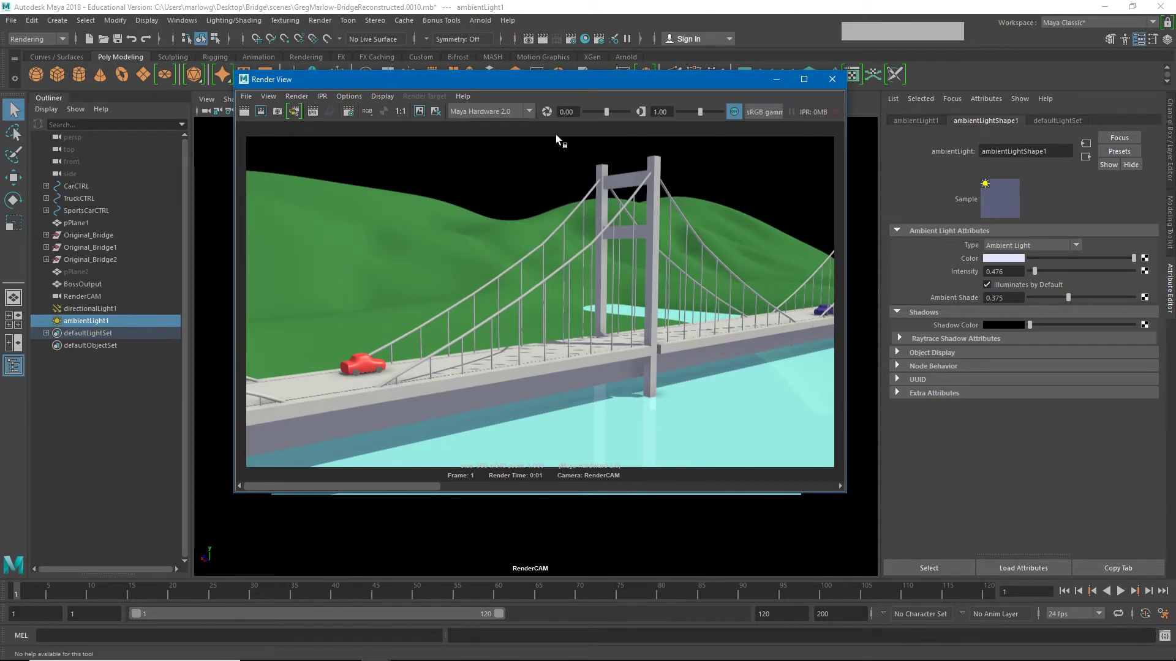
click(525, 86)
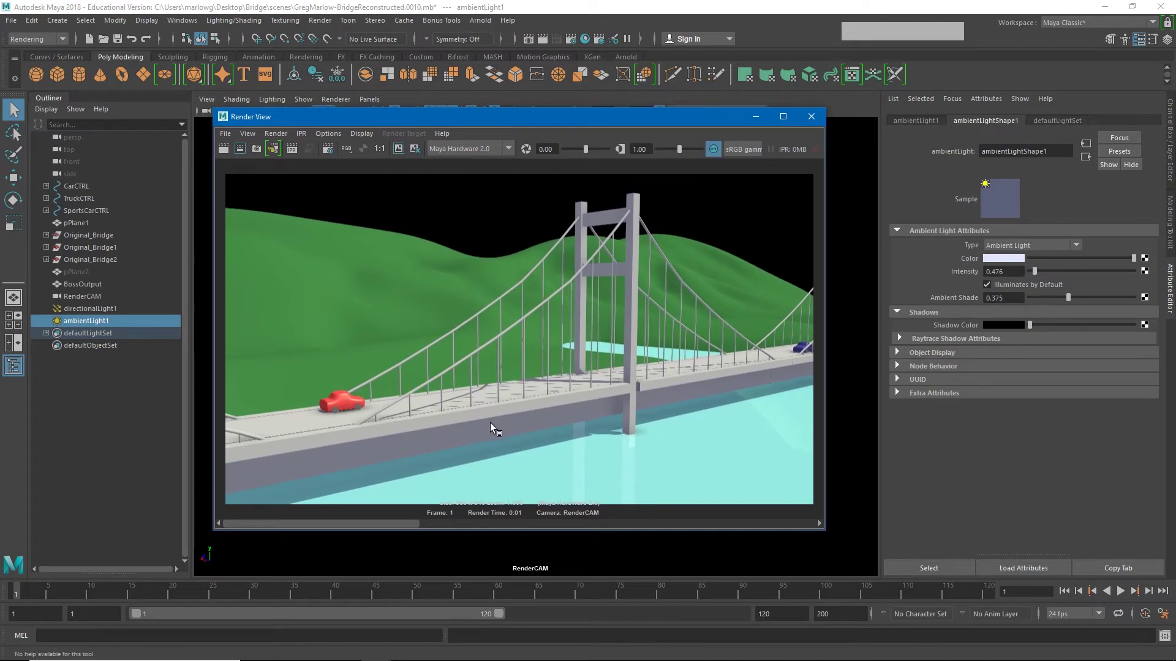
click(280, 123)
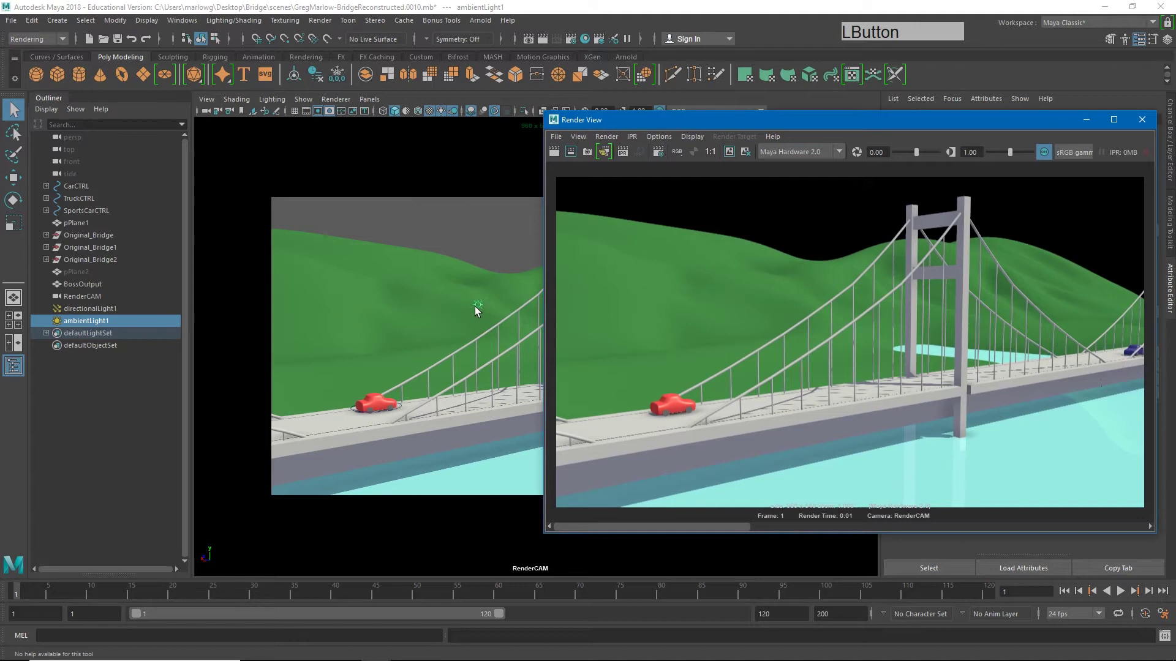
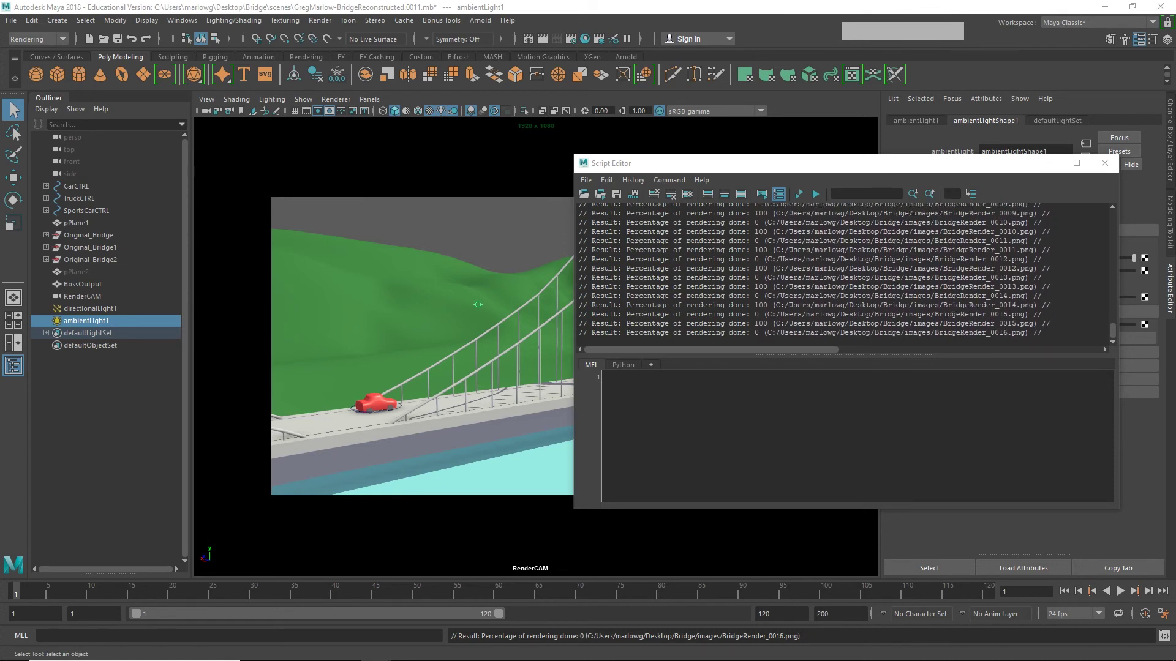
Check a BridgeRender PNG thumbnail for 1920×1080 size as the images folder fills.
click(407, 73)
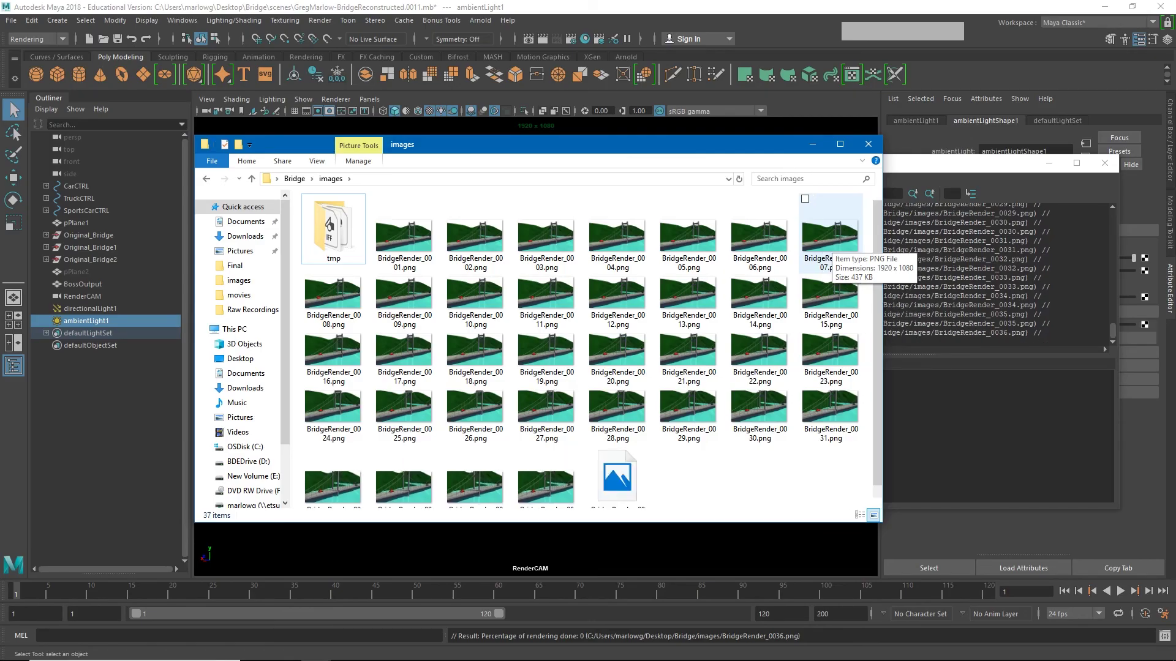
Bring up the Render menu to cancel the running batch render.
click(327, 24)
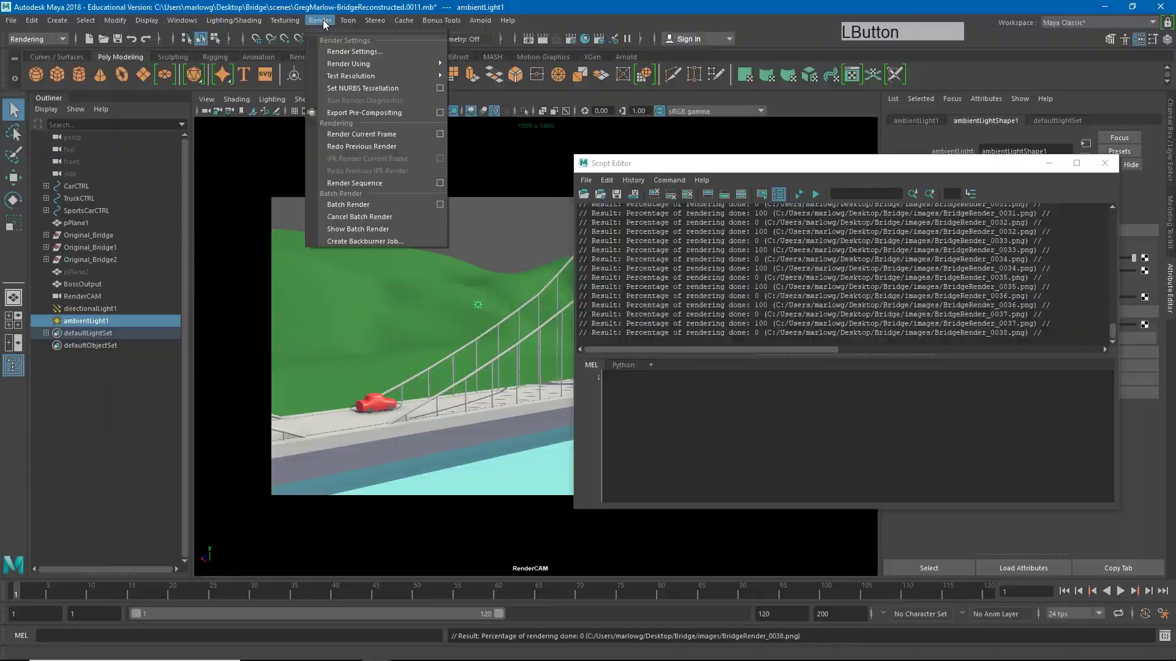
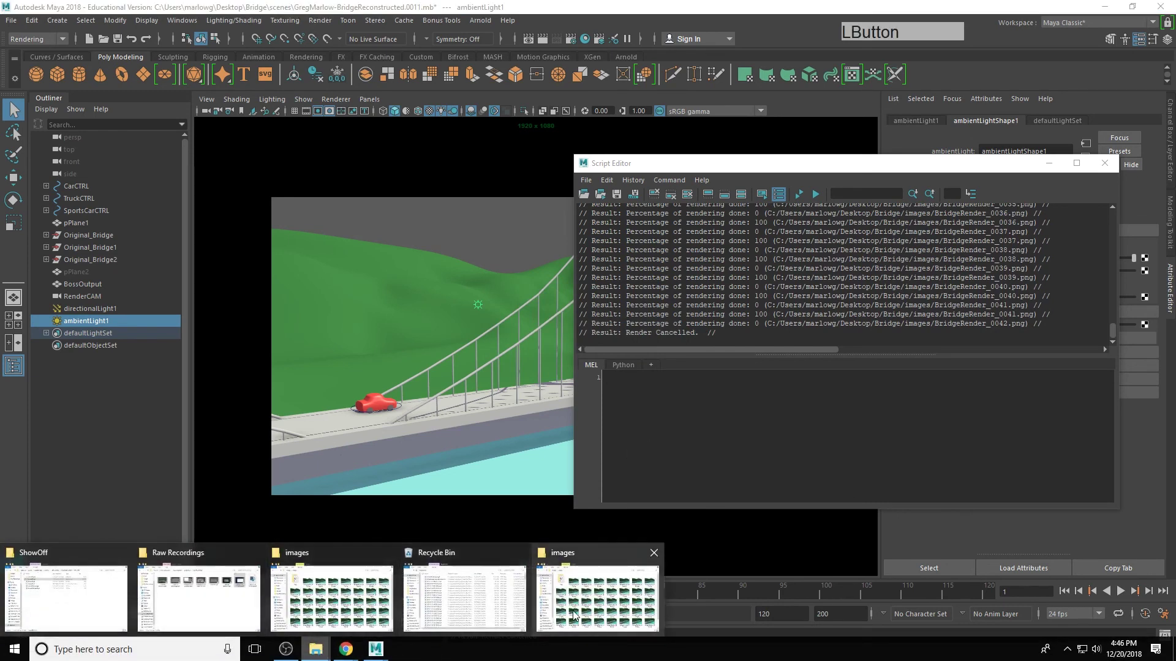
View BridgeRender_0001.png from the images folder to check its size, then close the window.
click(570, 615)
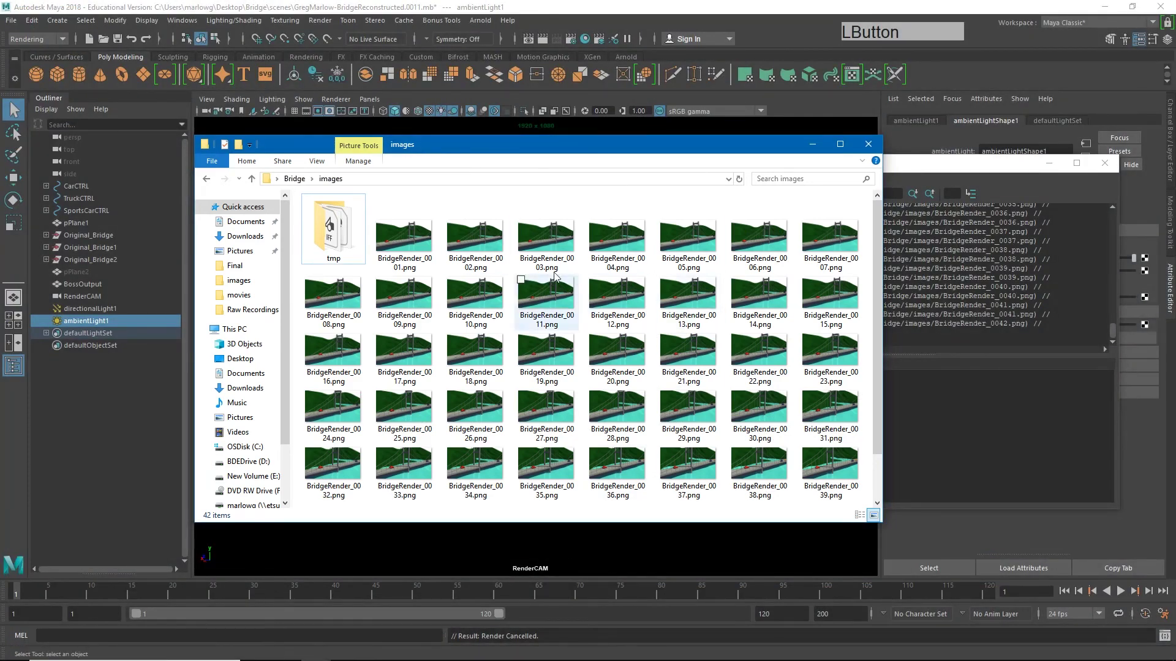
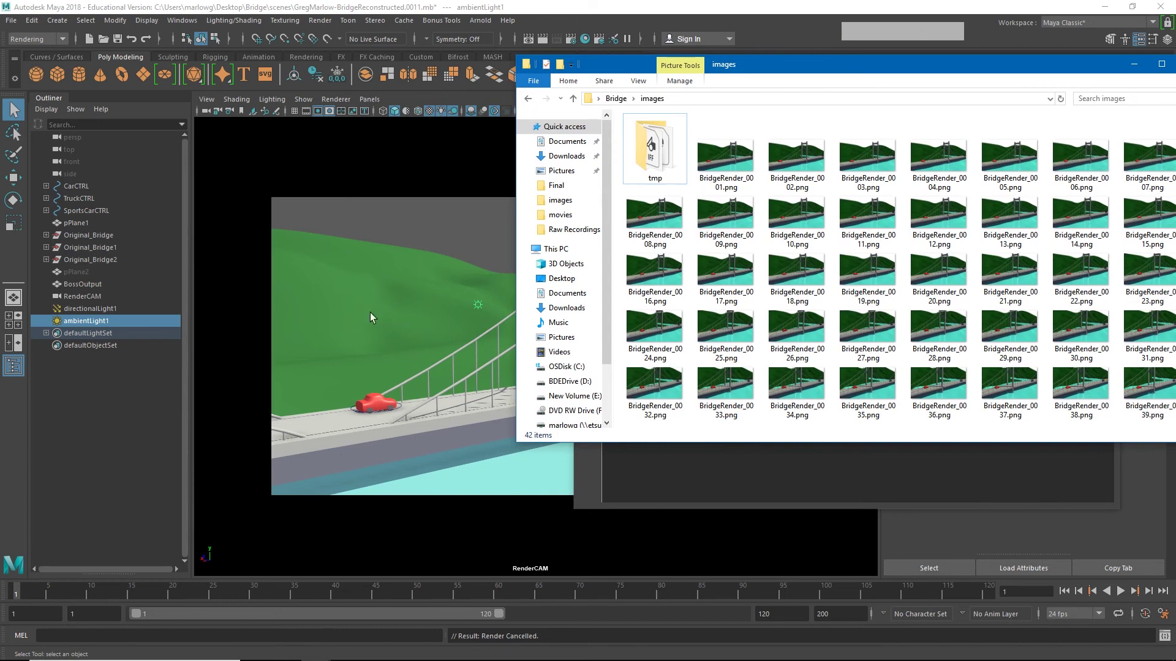
click(723, 163)
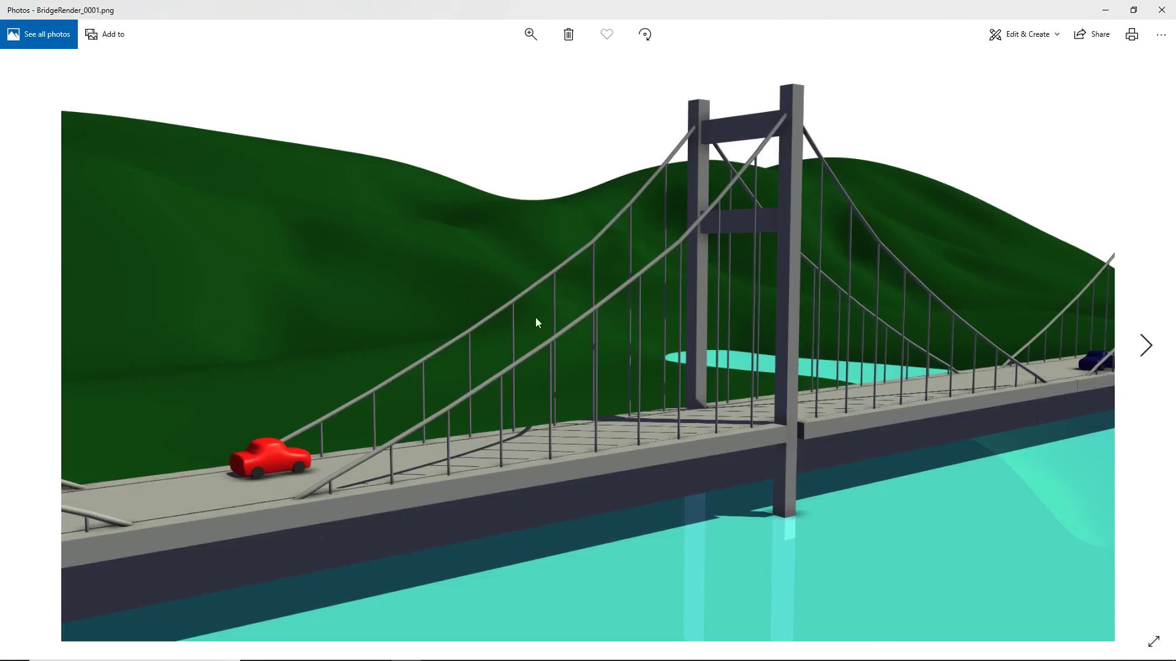
click(1166, 16)
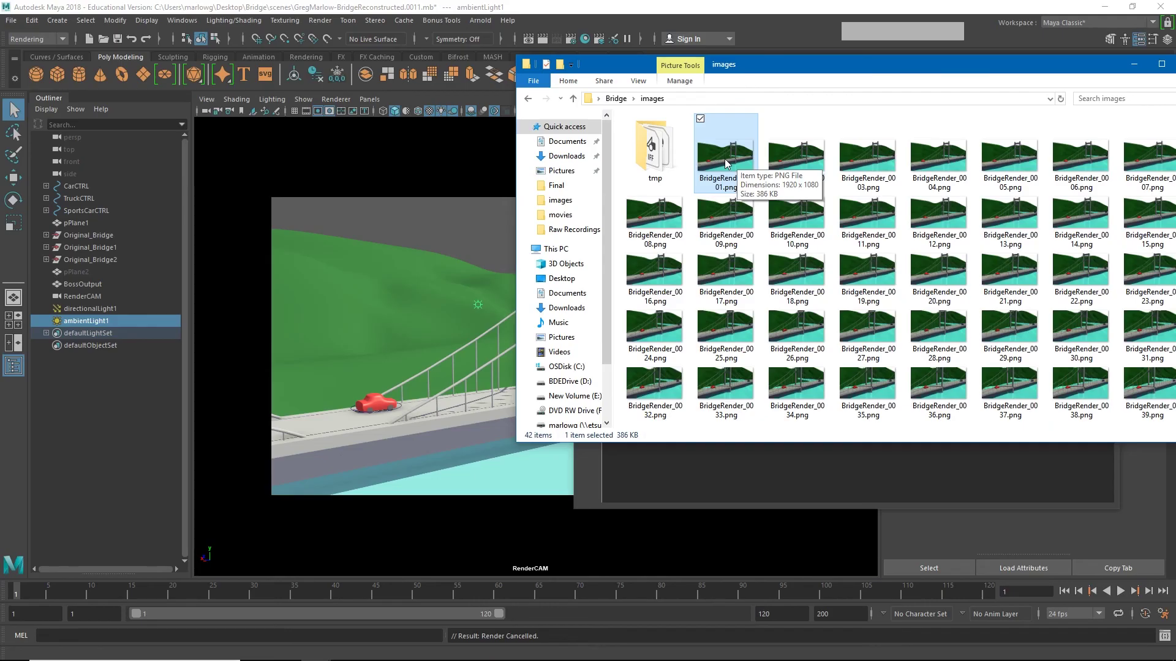
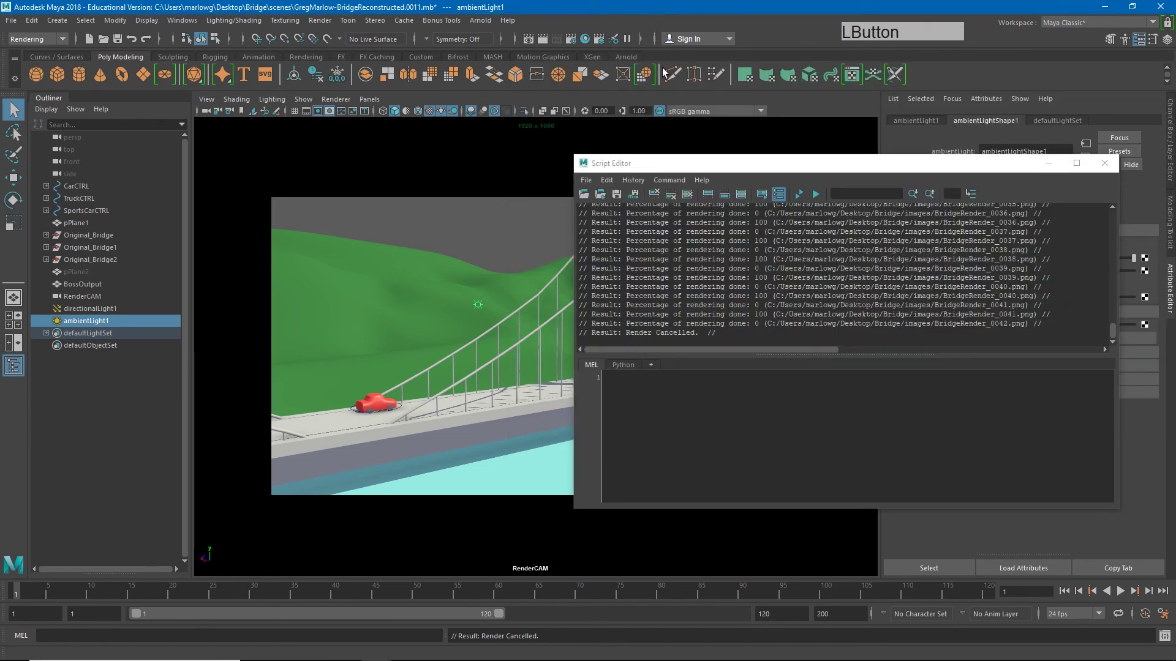
Enable Apply Output Transform to Renderer under Color Management in Render Settings.
click(575, 44)
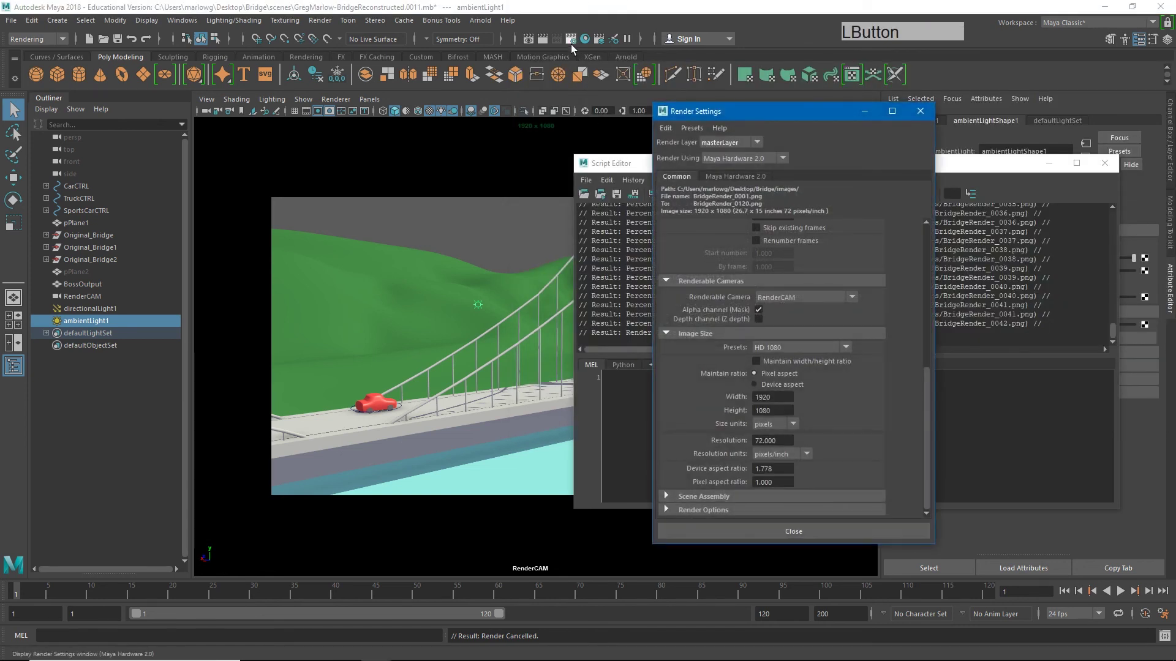
click(931, 405)
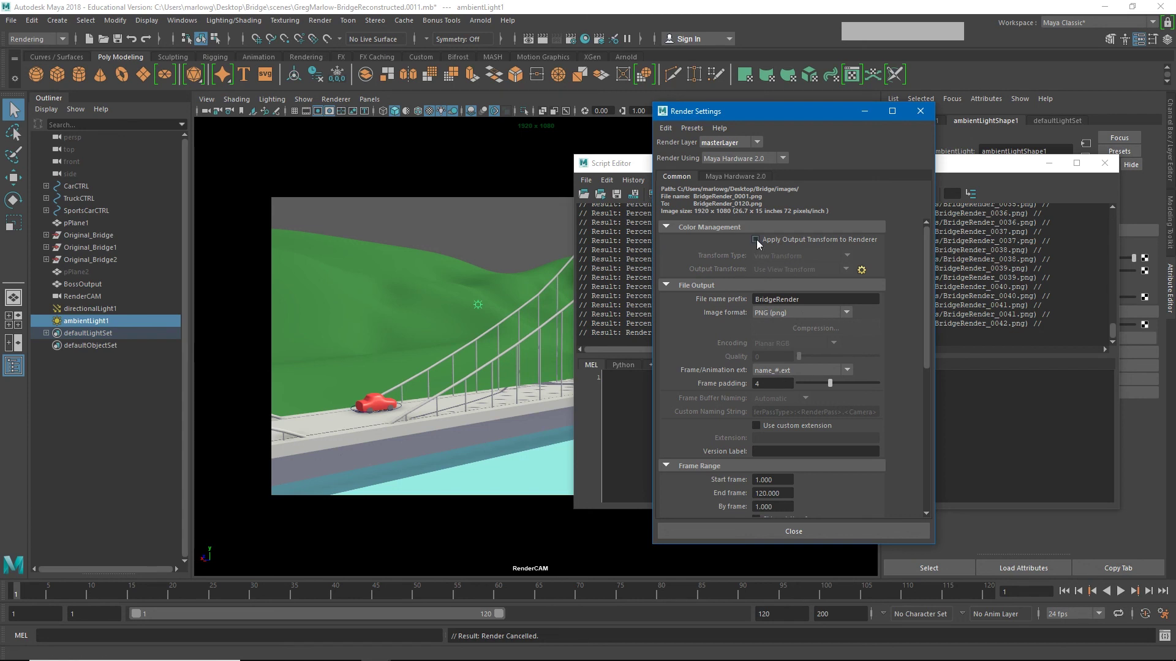
click(761, 246)
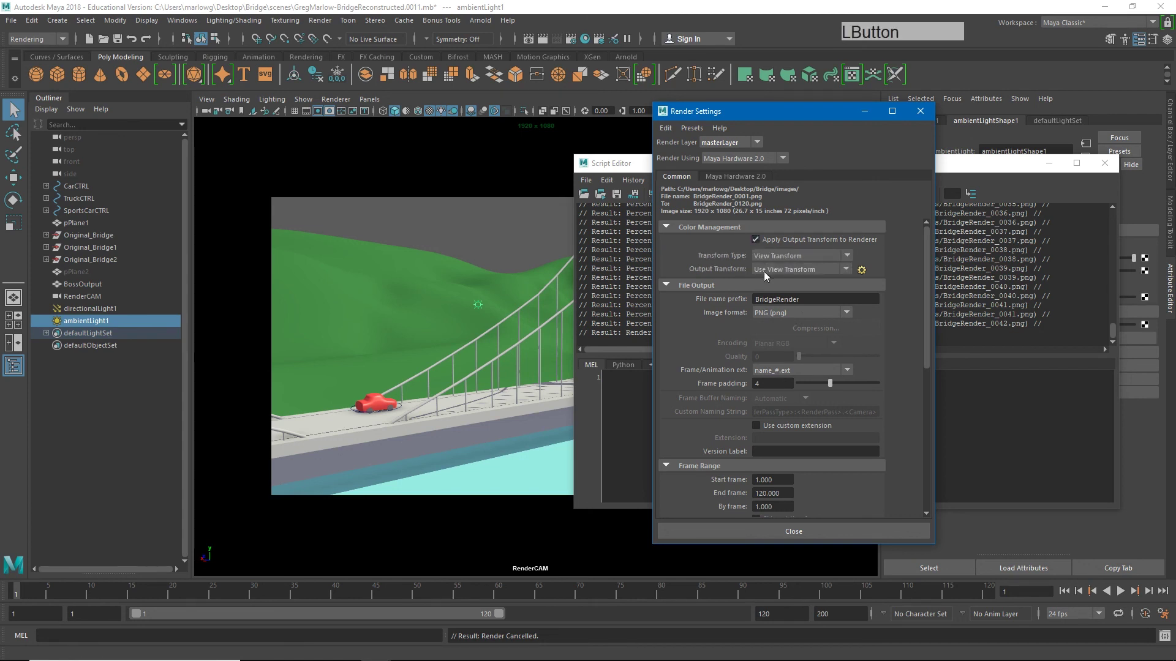
Render the current bridge frame in Render View to preview the brighter transformed colours.
click(543, 46)
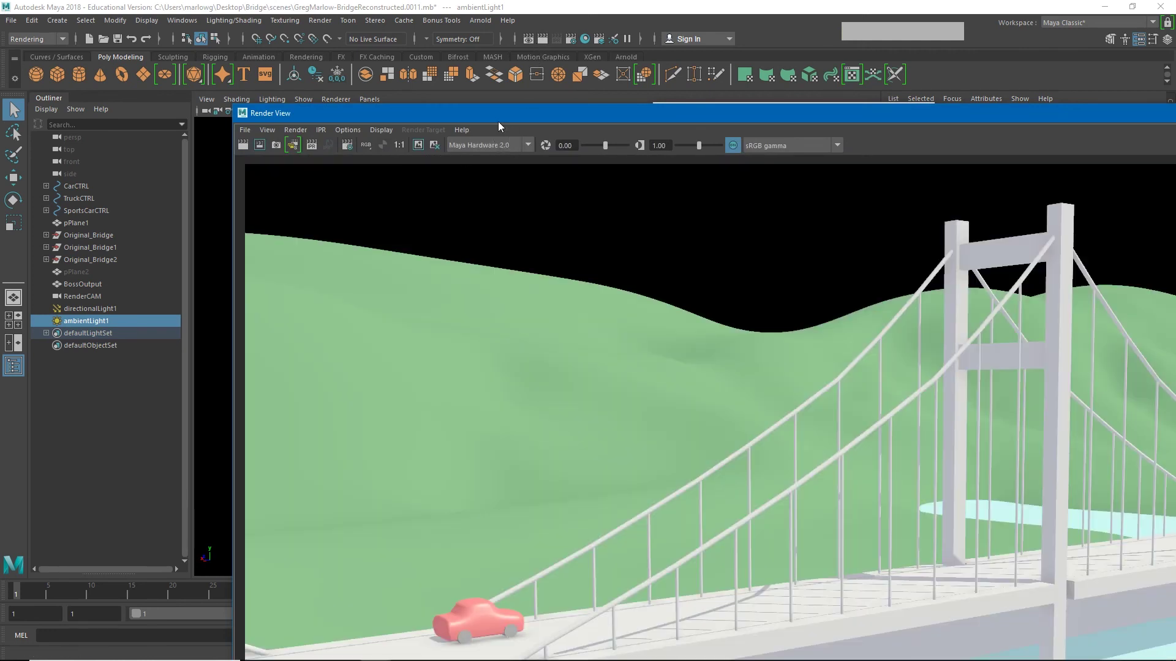
click(545, 104)
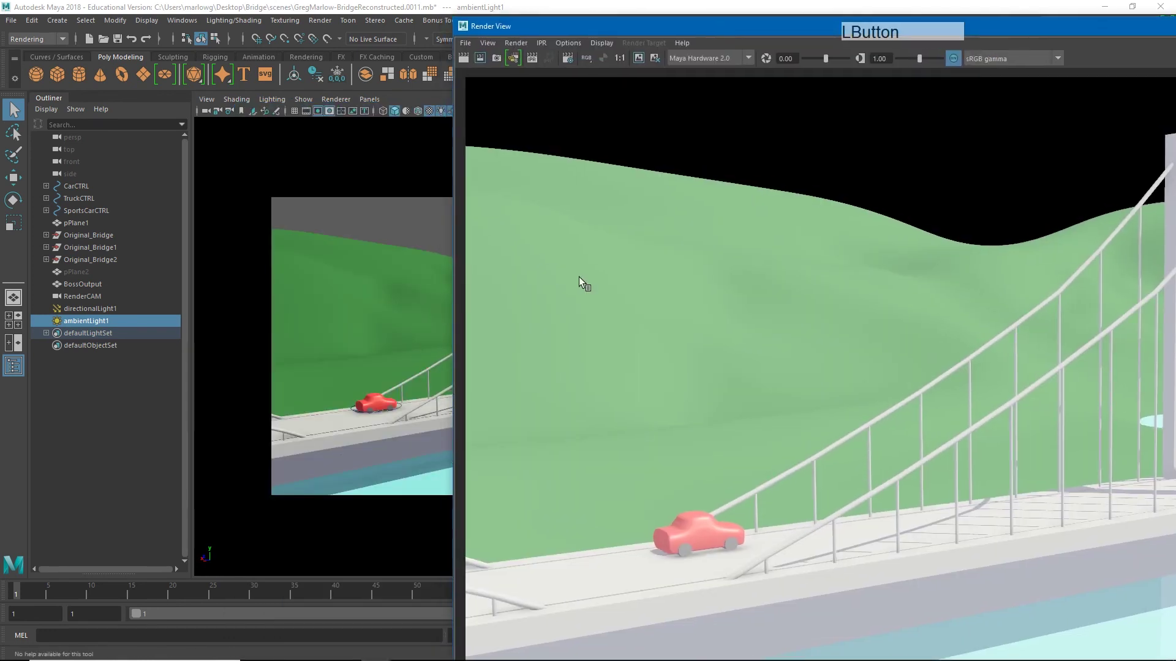
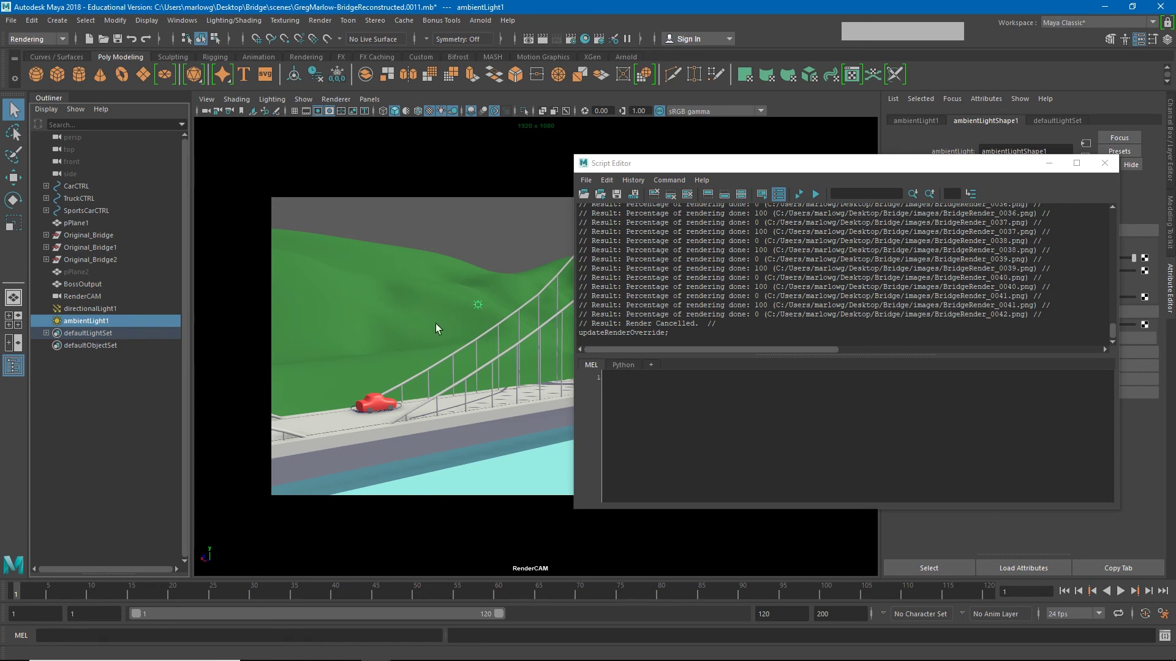
Save the scene and launch Batch Render of the bridge animation with Maya Hardware 2.0.
click(13, 24)
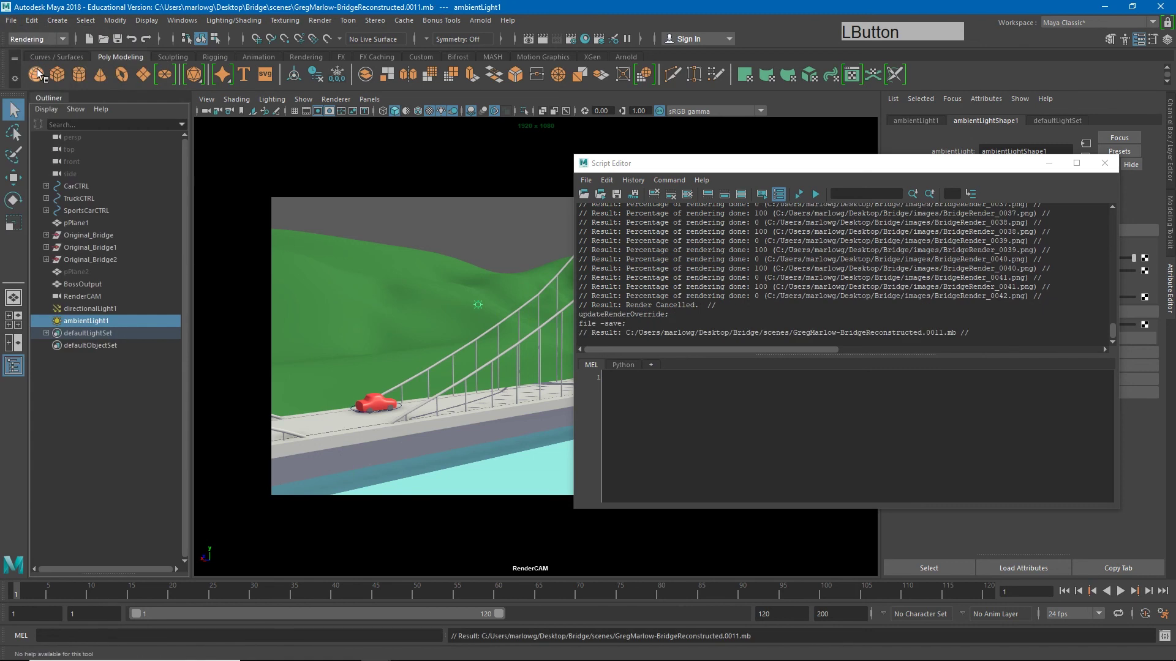
click(326, 23)
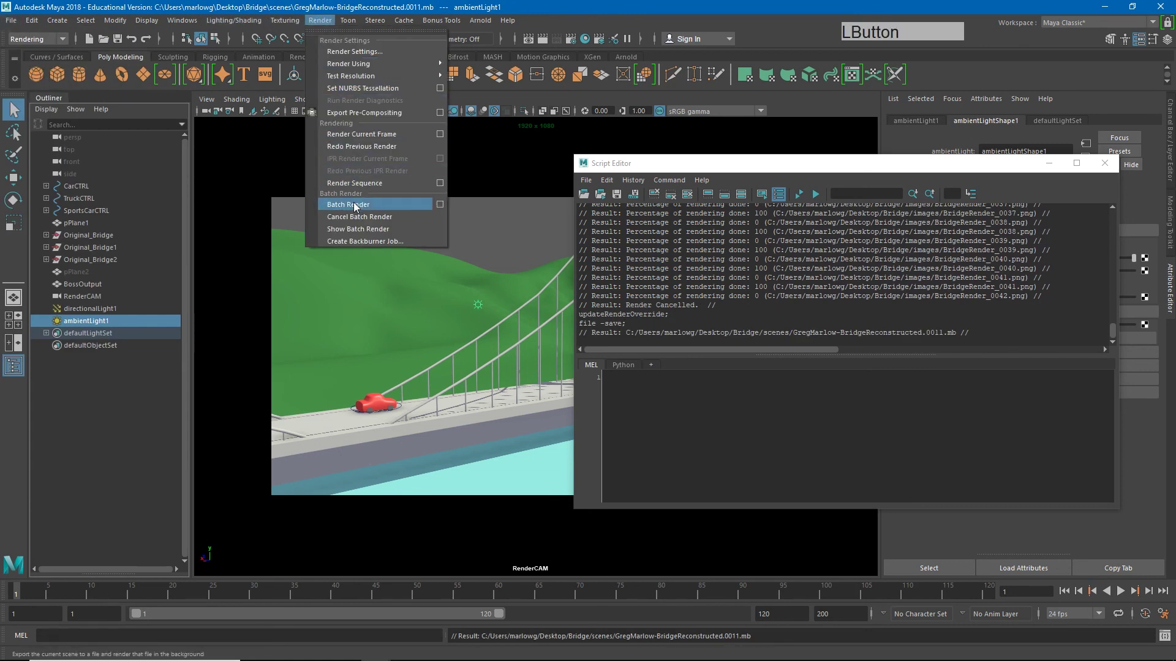
click(356, 207)
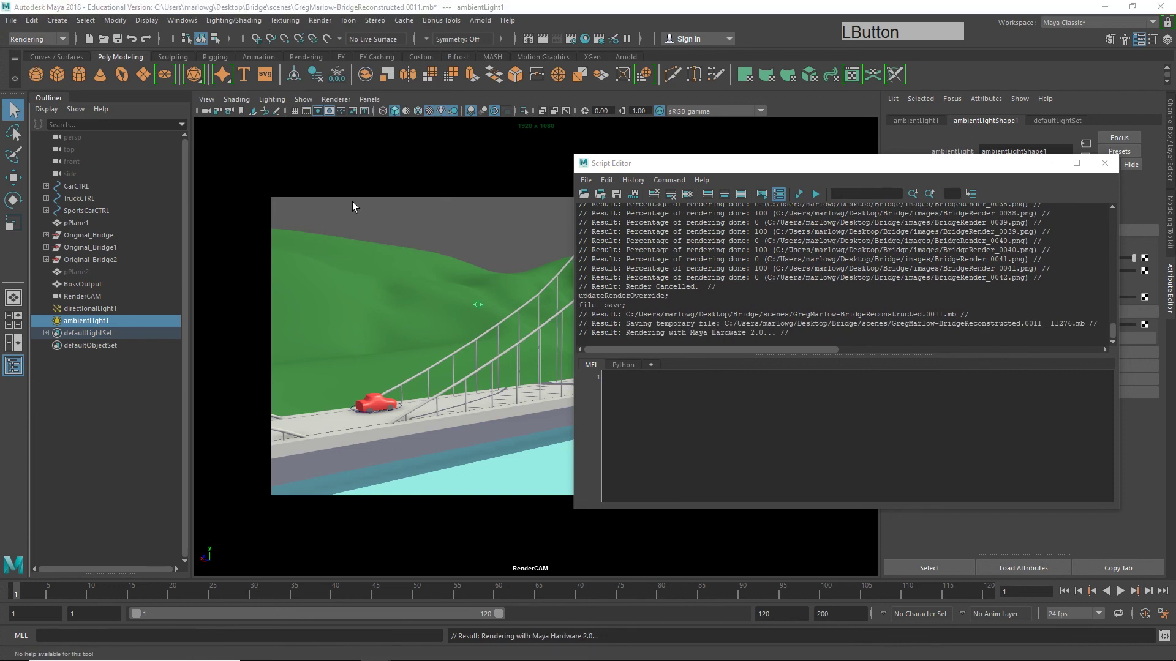